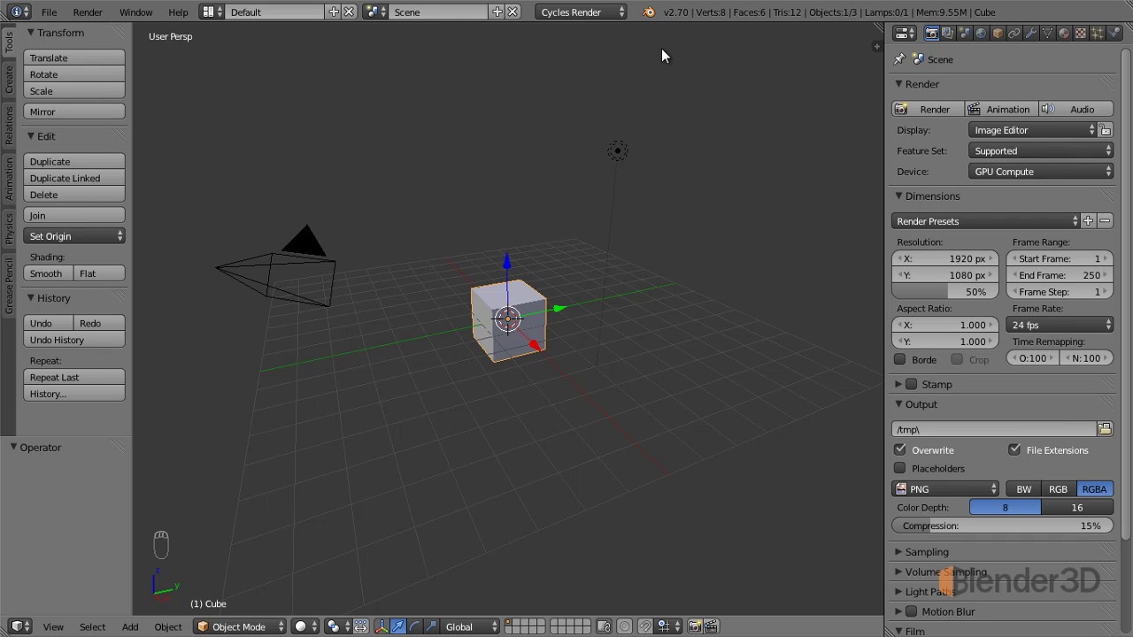
Select the camera and lamp together and delete them, leaving only the cube
left_click_drag(623, 152, 481, 279)
key("x")
left_click(501, 287)
double_click(527, 297)
left_click(580, 255)
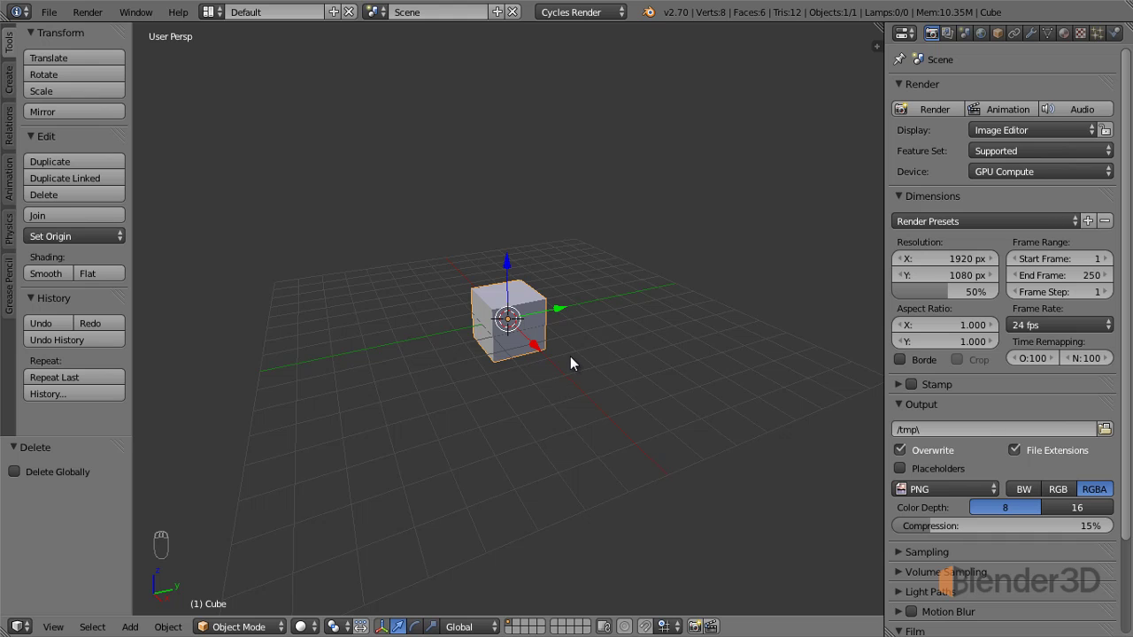
Show the N side panel's Transform readout: origin location, zero rotation, unit scale, 2-unit dimensions
key("n")
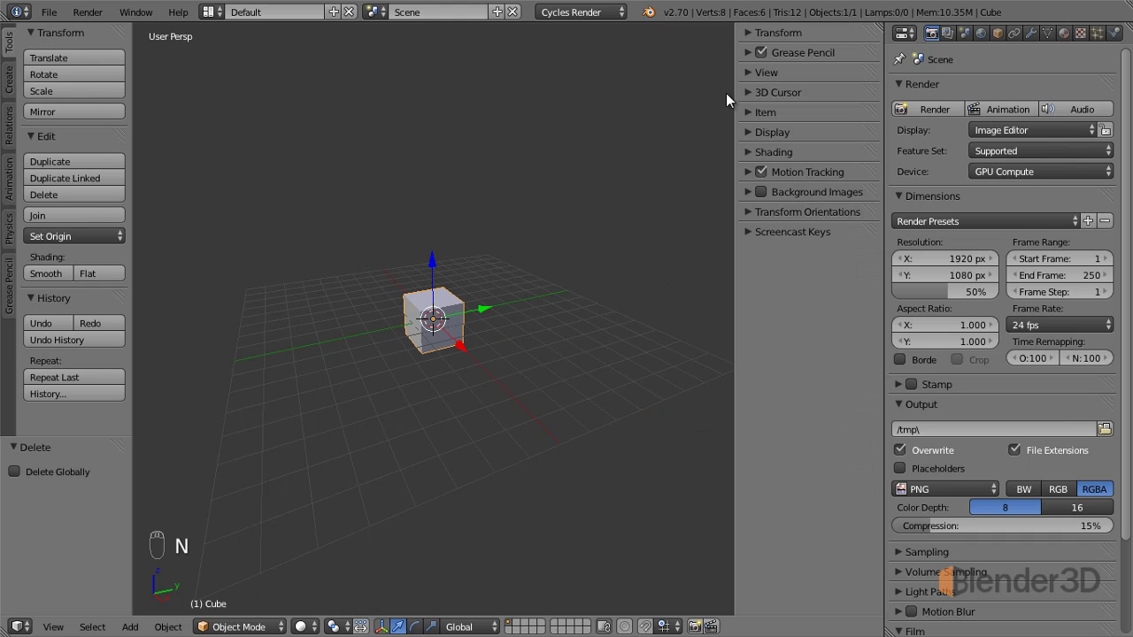
left_click(782, 38)
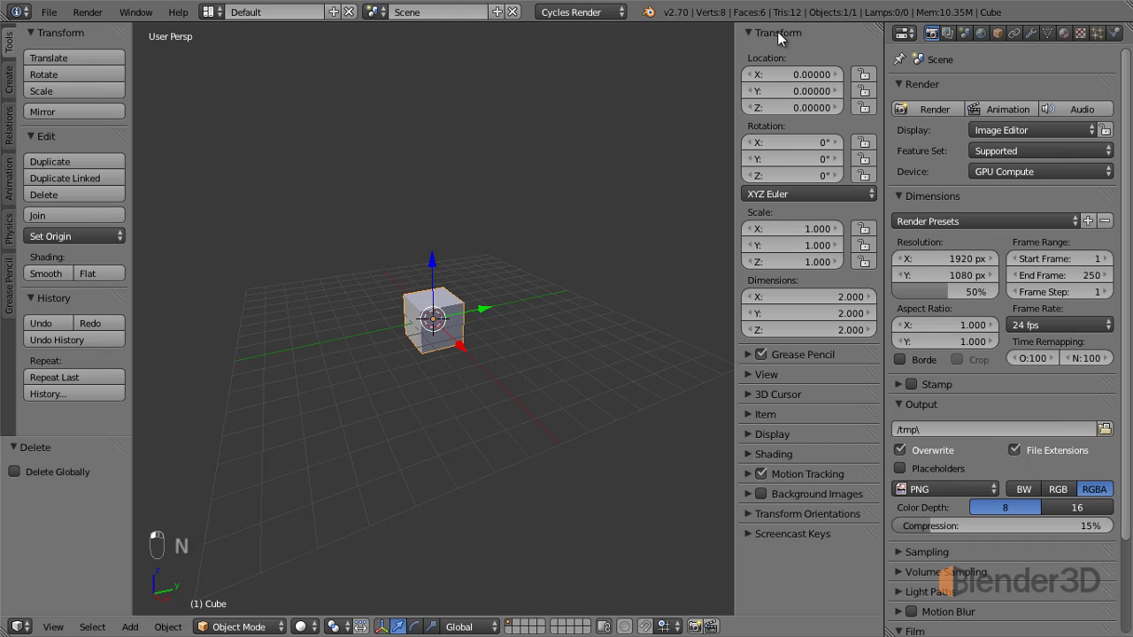
middle_click(783, 38)
left_click(782, 38)
middle_click(783, 38)
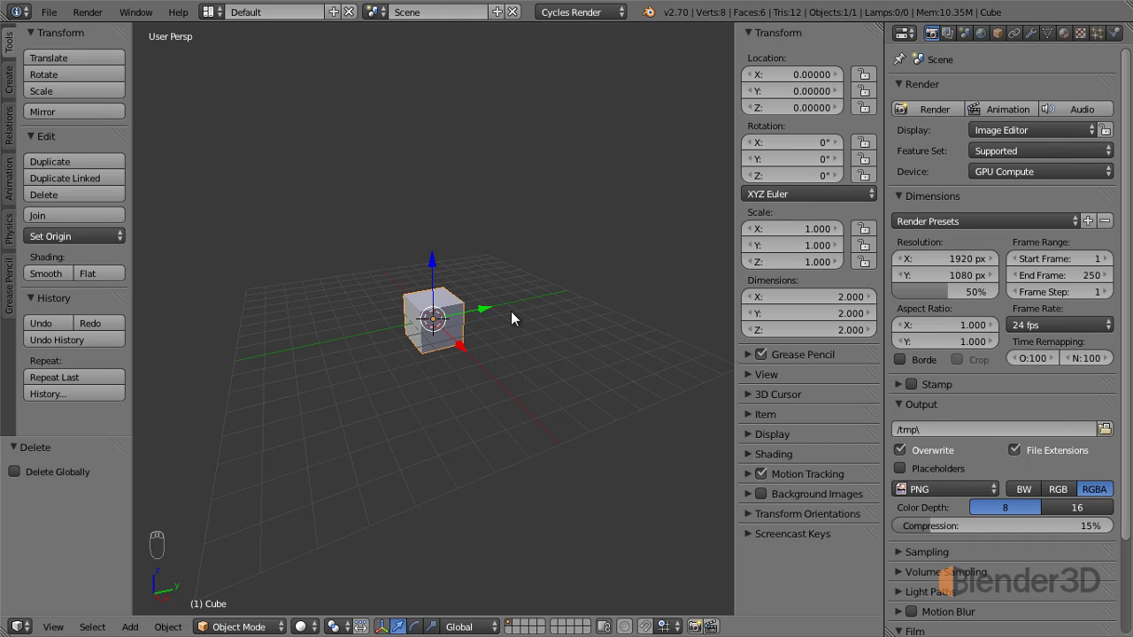
left_click_drag(523, 330, 523, 331)
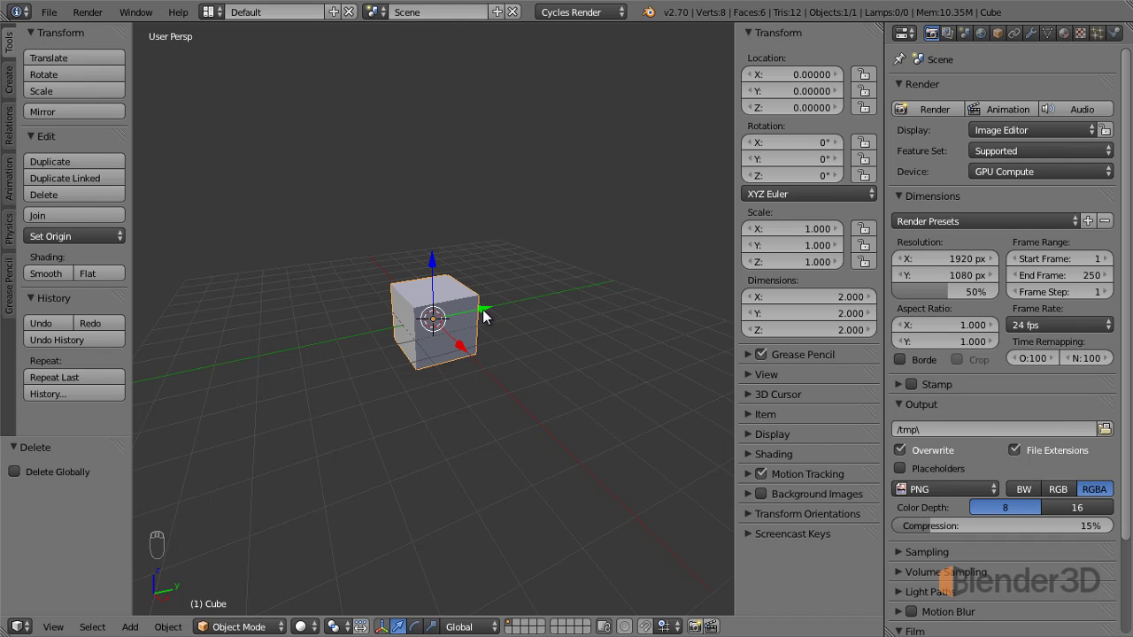
Reselect the cube and drag it about 4.54 units along Y, then about 0.20 up along Z
left_click(488, 317)
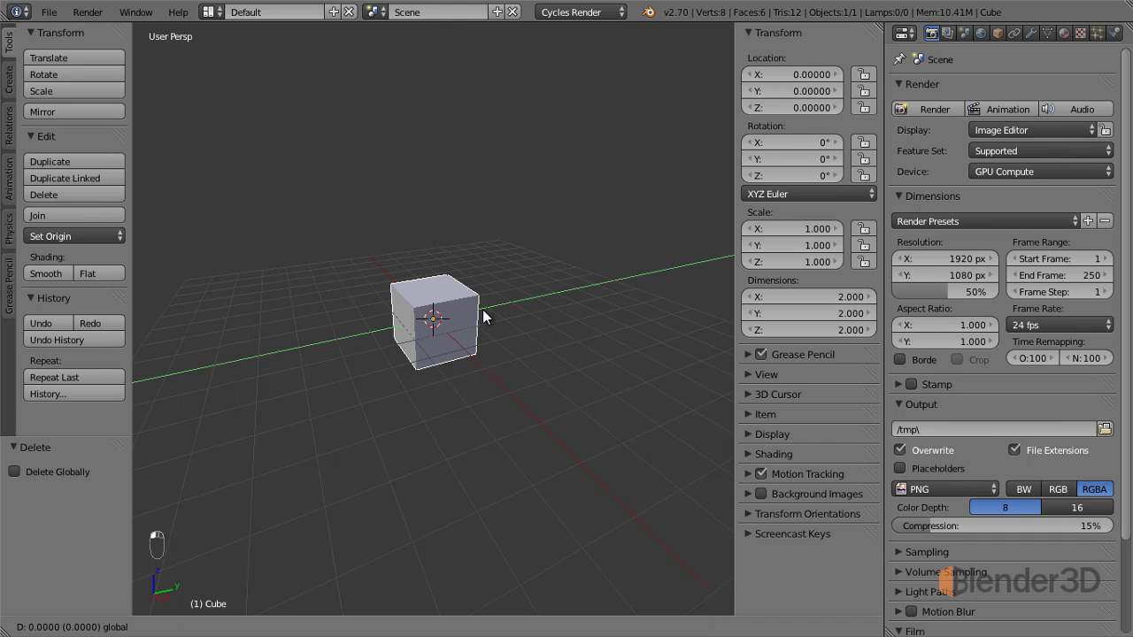
middle_click(488, 318)
double_click(488, 318)
middle_click(487, 318)
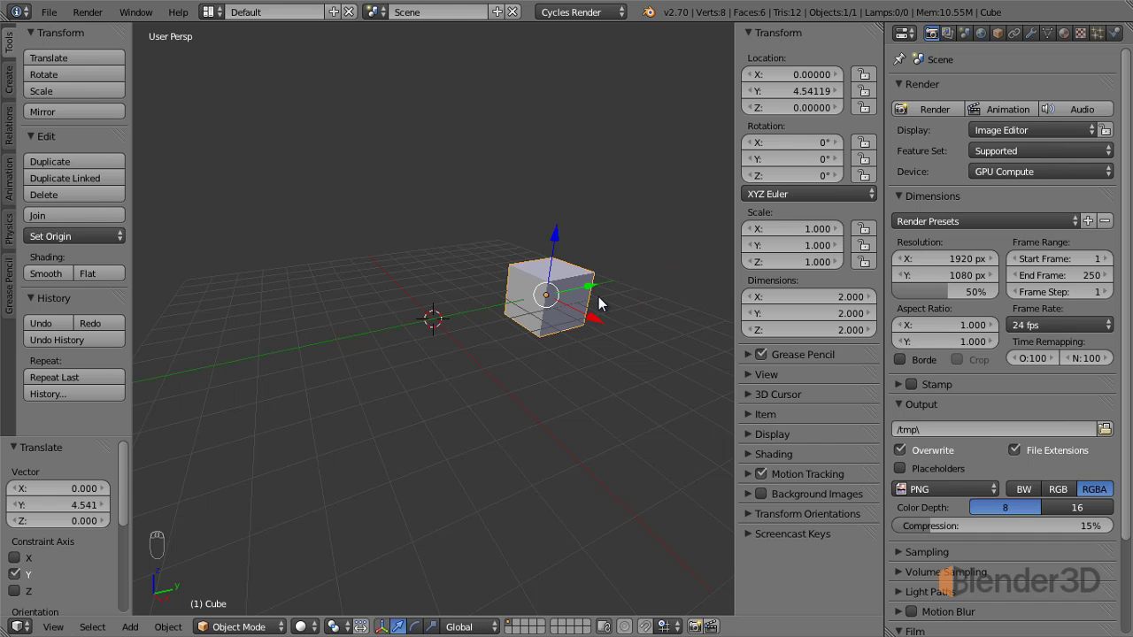
left_click_drag(509, 364, 562, 238)
left_click_drag(562, 238, 569, 235)
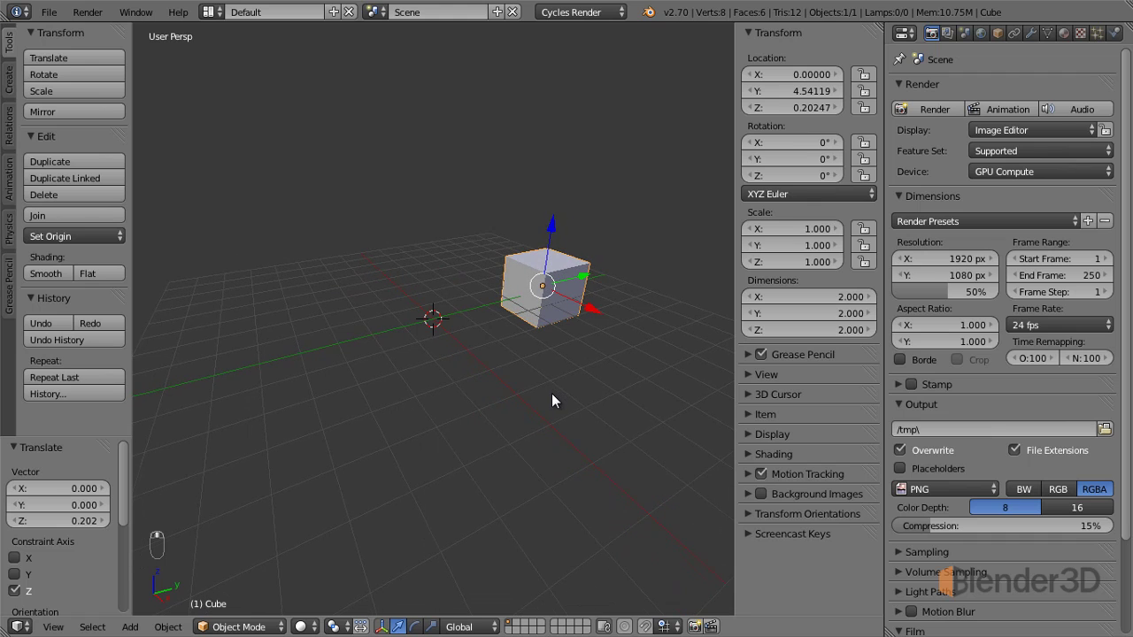
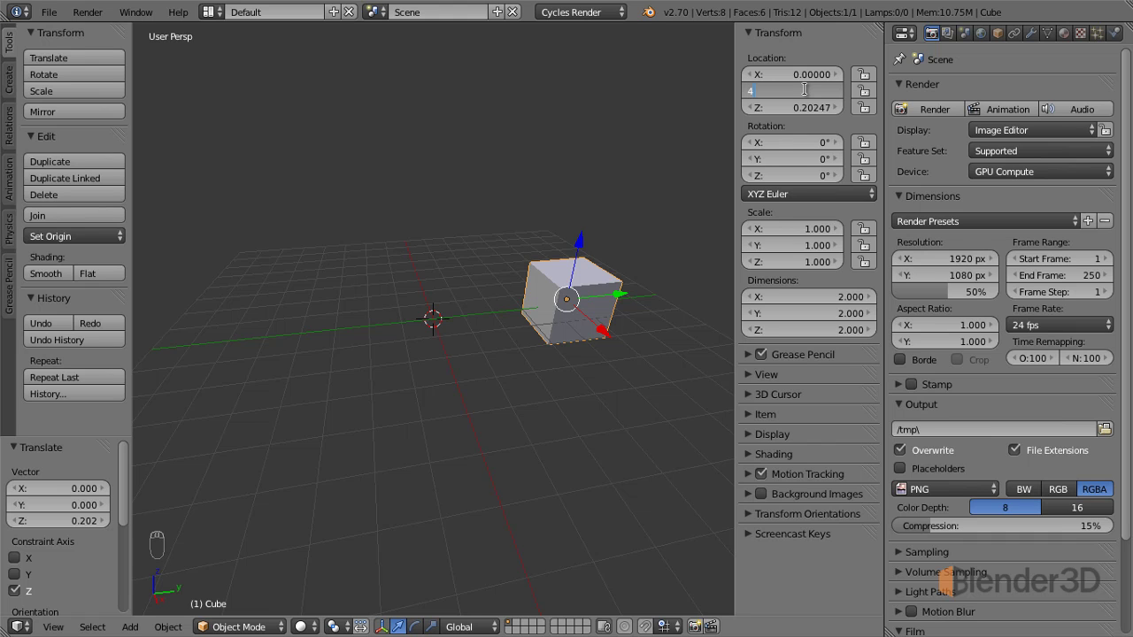
Set Location Y to exactly 4, then raise the cube with G Z to about 2.94 on Z
left_click_drag(529, 375, 513, 334)
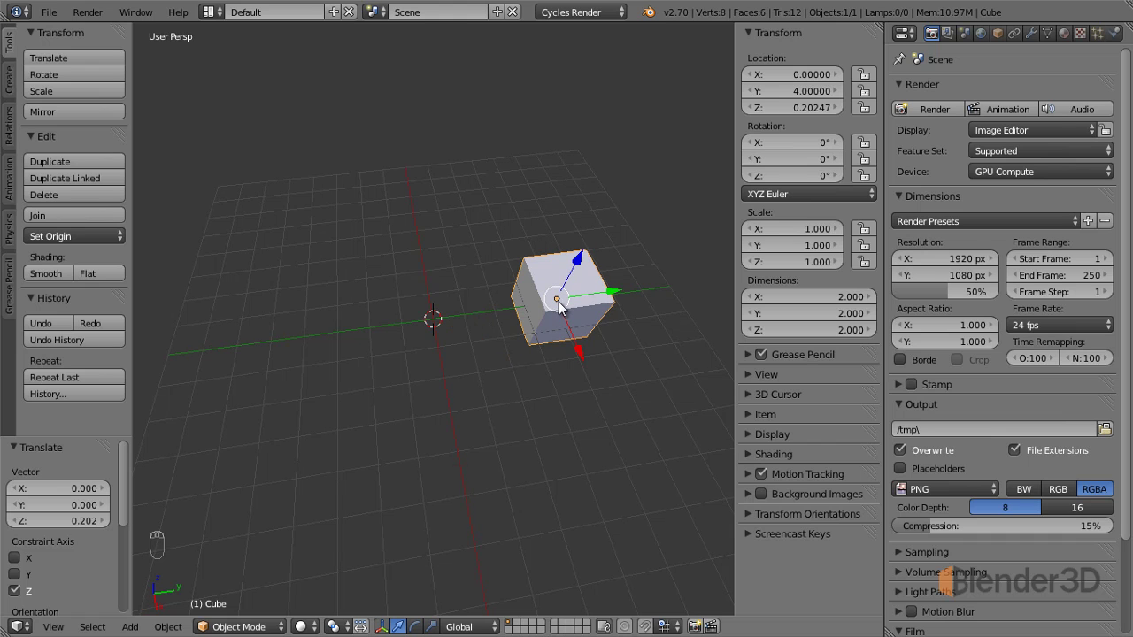
left_click_drag(533, 333, 529, 359)
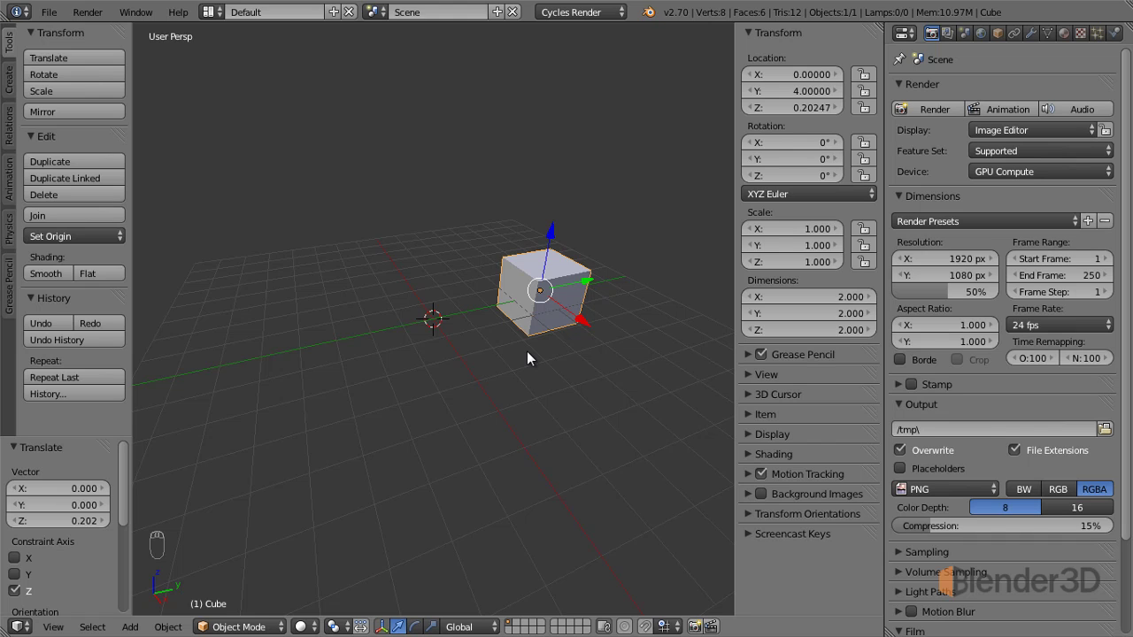
key("g")
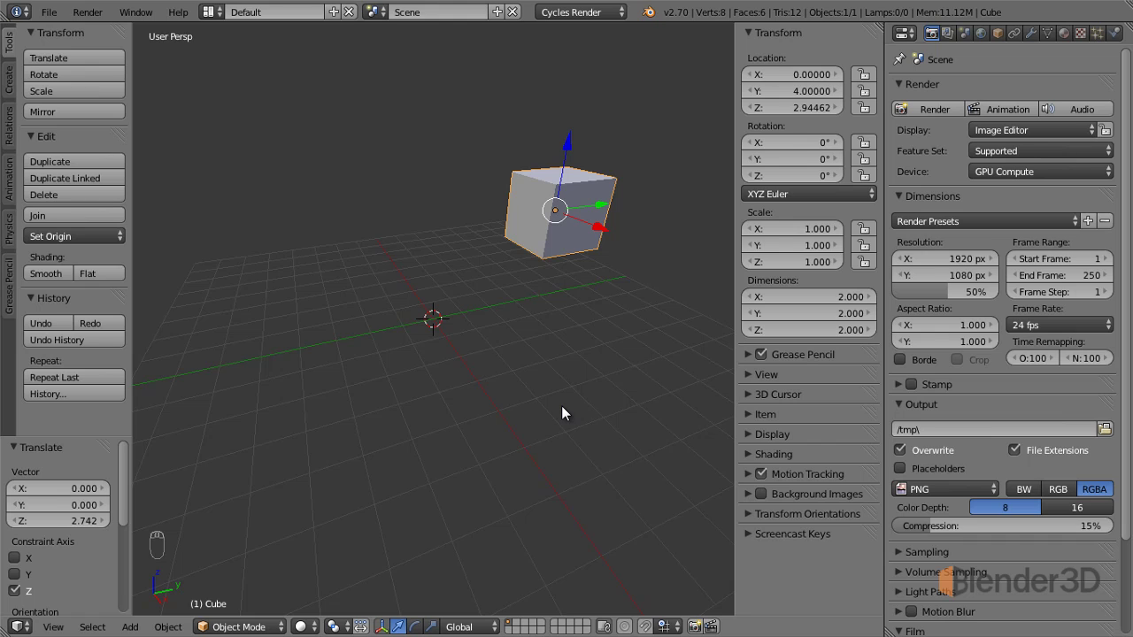
Move the cube to Y 2, lower it to about 1.45 on Z and shift it about -0.87 along X
key("g")
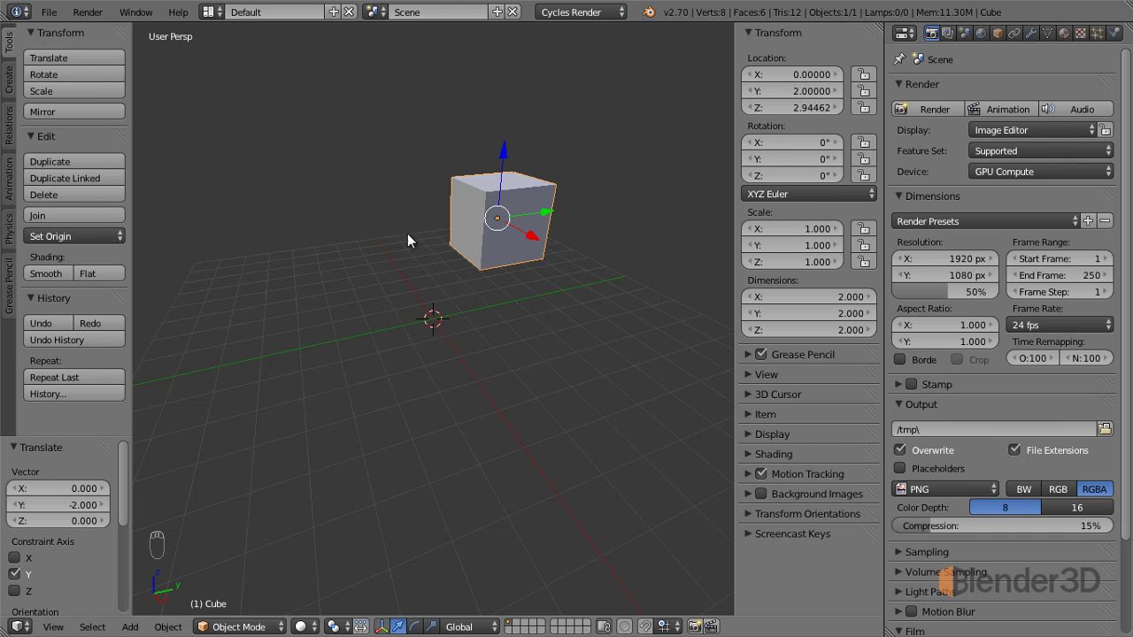
left_click_drag(461, 332, 505, 158)
left_click_drag(505, 158, 540, 299)
left_click_drag(531, 294, 523, 275)
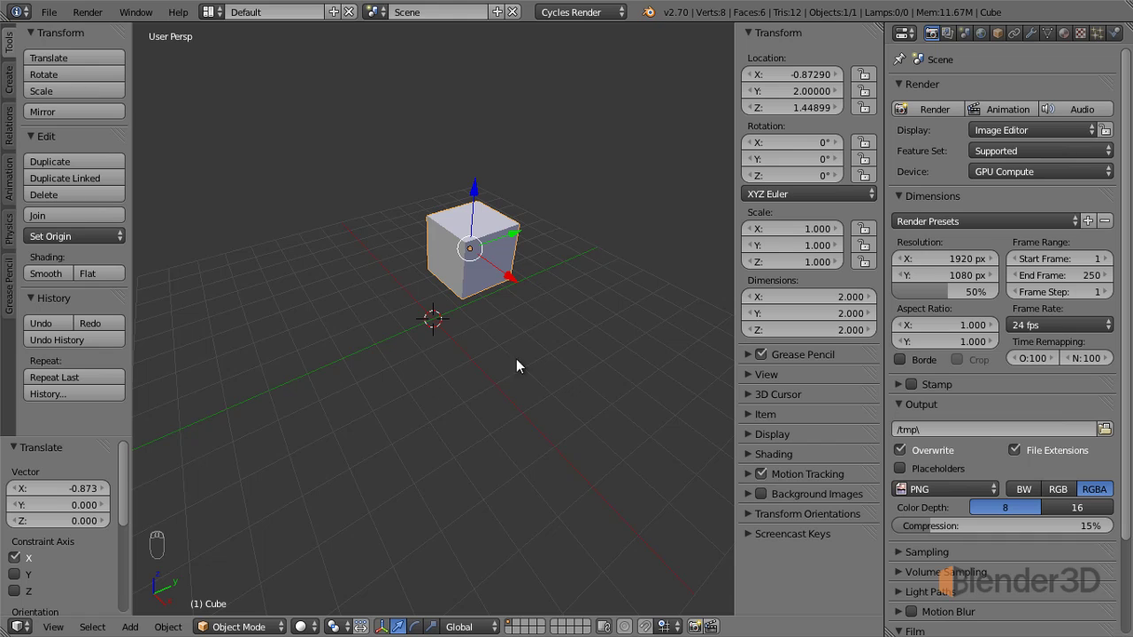
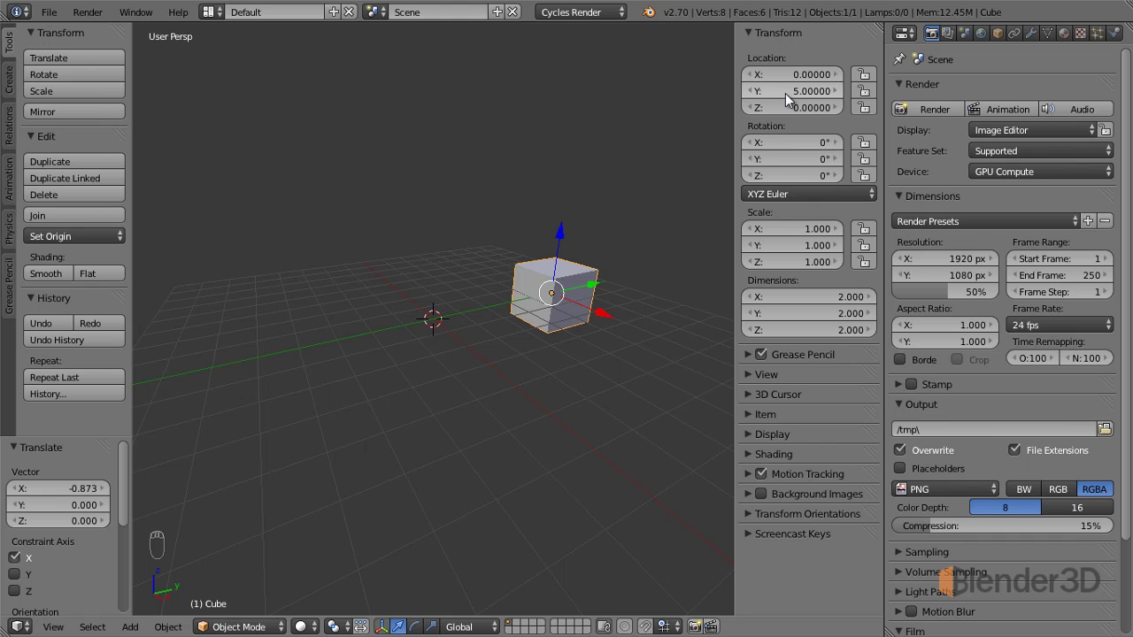
Adjust the cube's Y location value and zoom out to find it near the origin
left_click_drag(614, 306, 799, 91)
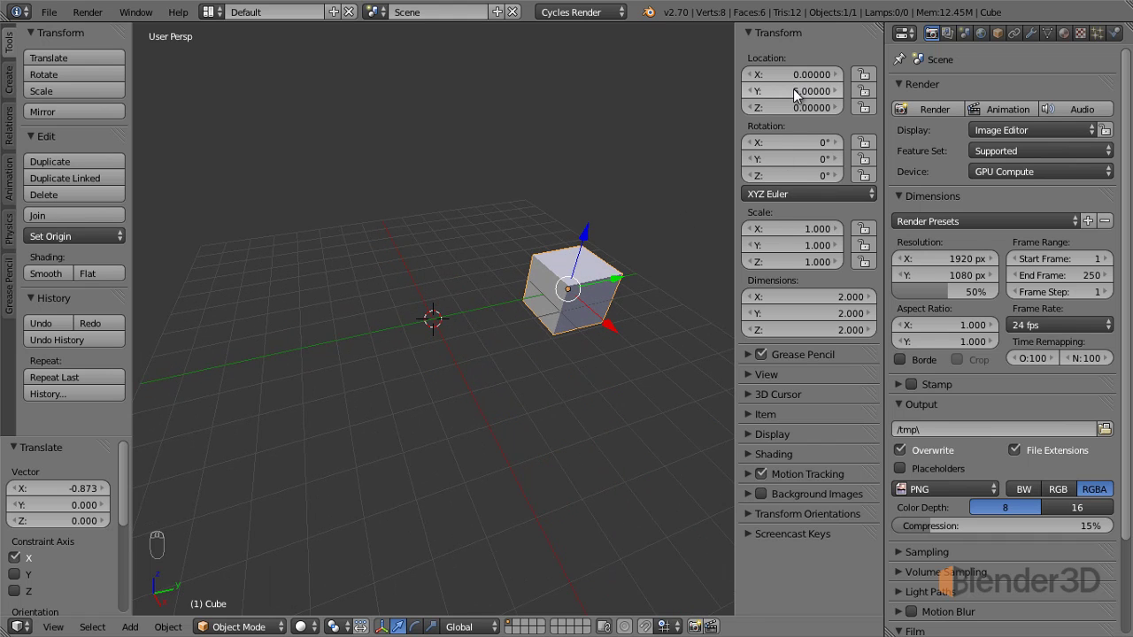
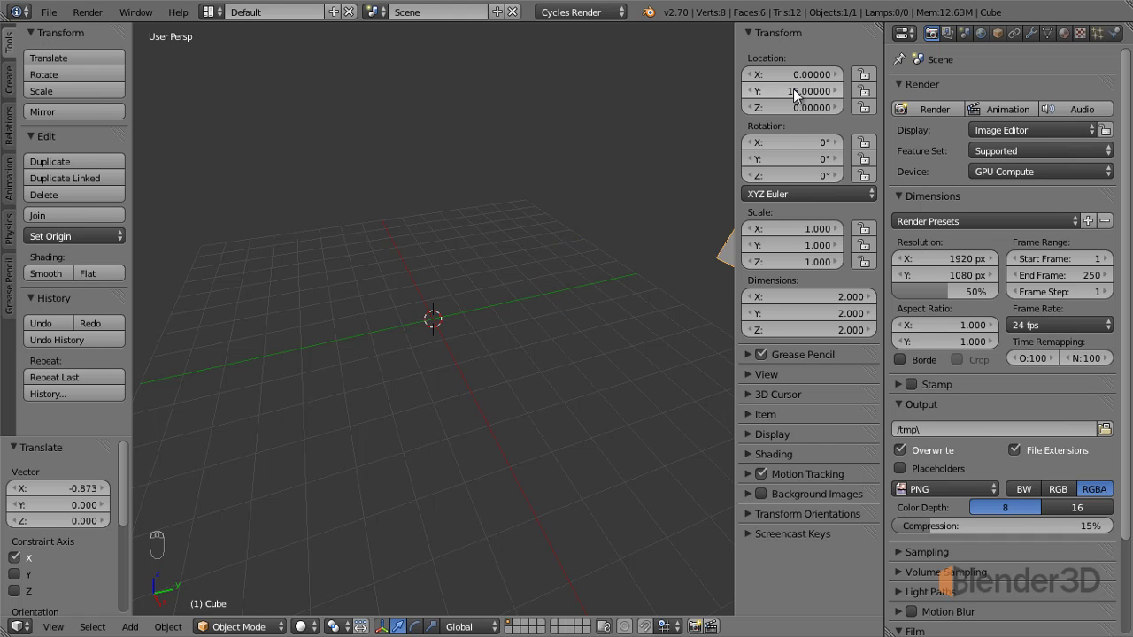
left_click_drag(654, 306, 611, 342)
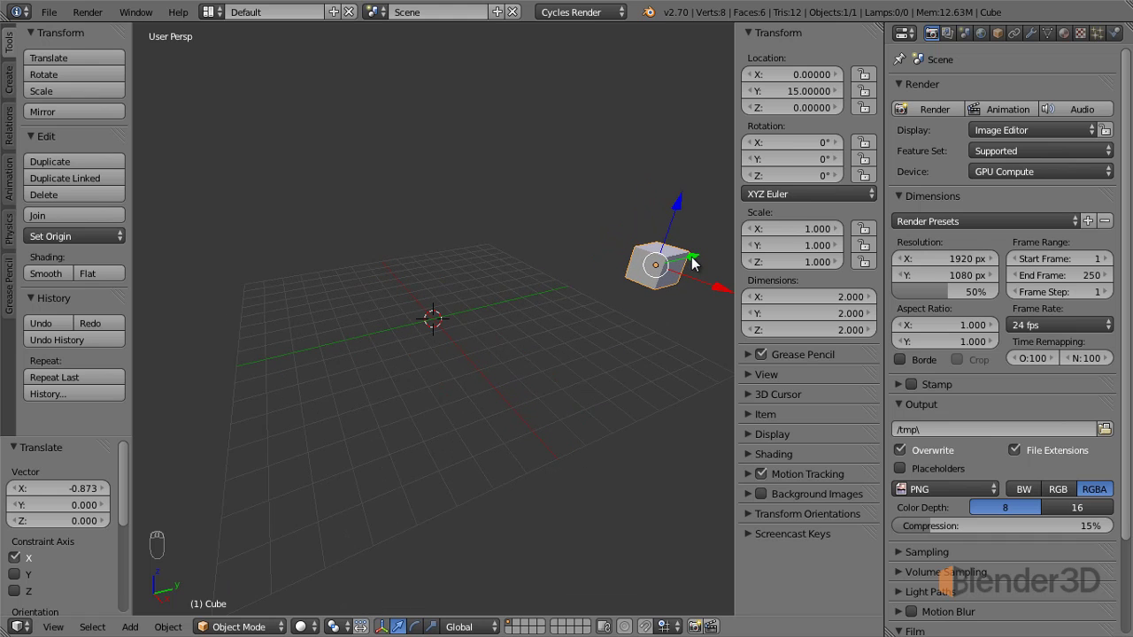
left_click_drag(695, 258, 469, 298)
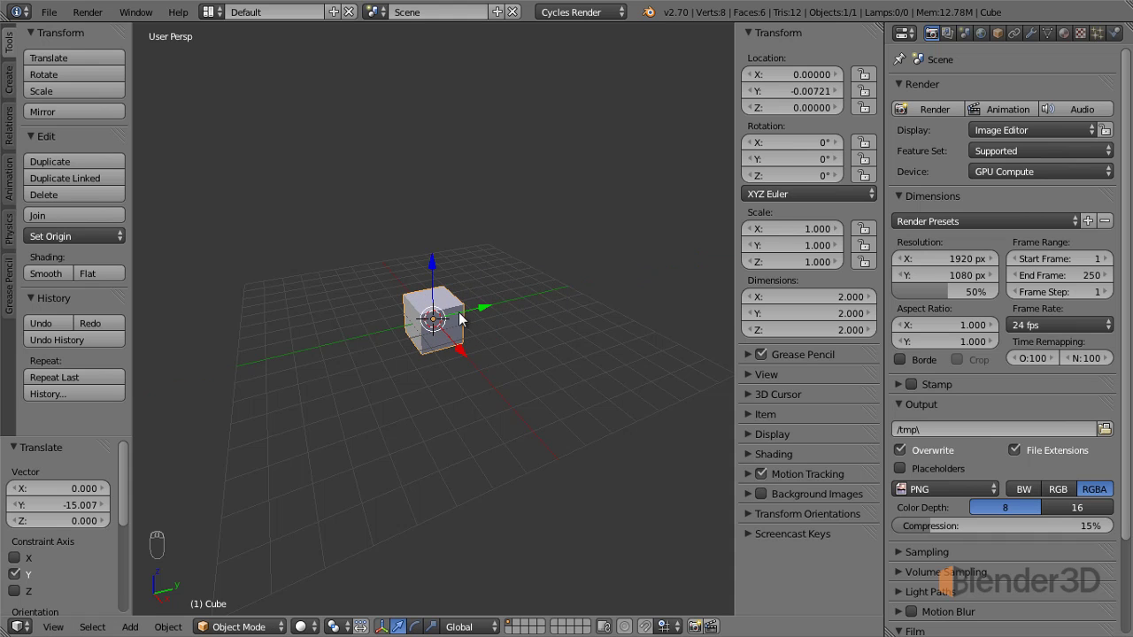
Nudge the cube up along Z to about 0.05 with the vertical manipulator arrow
left_click_drag(450, 337, 437, 272)
left_click_drag(437, 271, 438, 268)
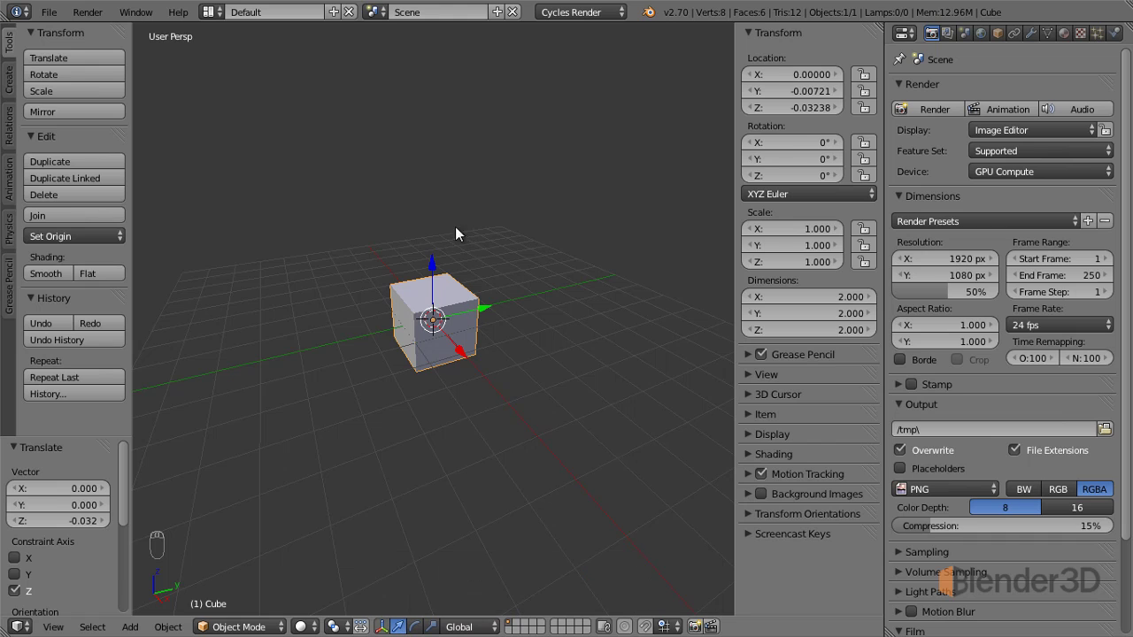
left_click_drag(436, 275, 425, 558)
middle_click(425, 558)
Tilt the cube about 25.28° around X with the rotation ring, then start a free trackball rotation
left_click(426, 561)
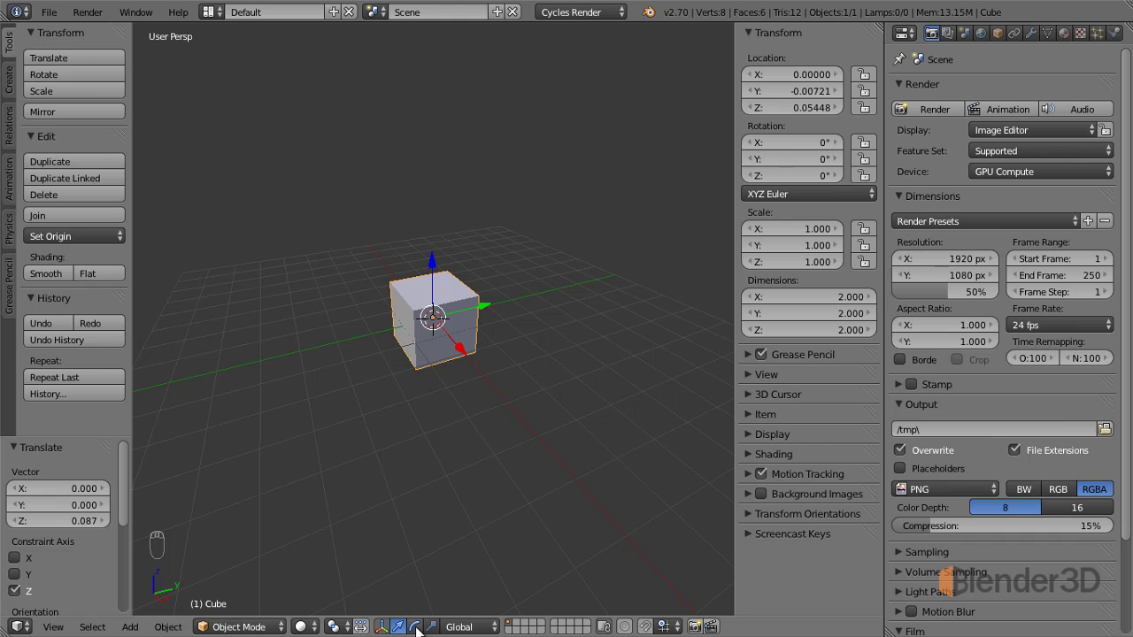
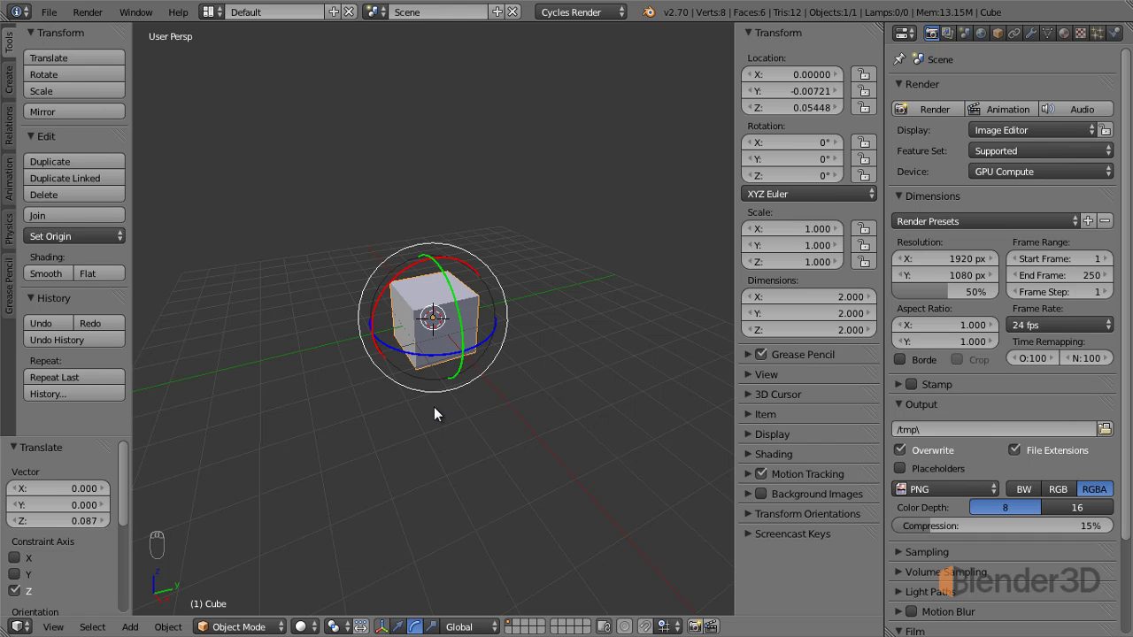
left_click_drag(437, 411, 391, 300)
left_click(392, 300)
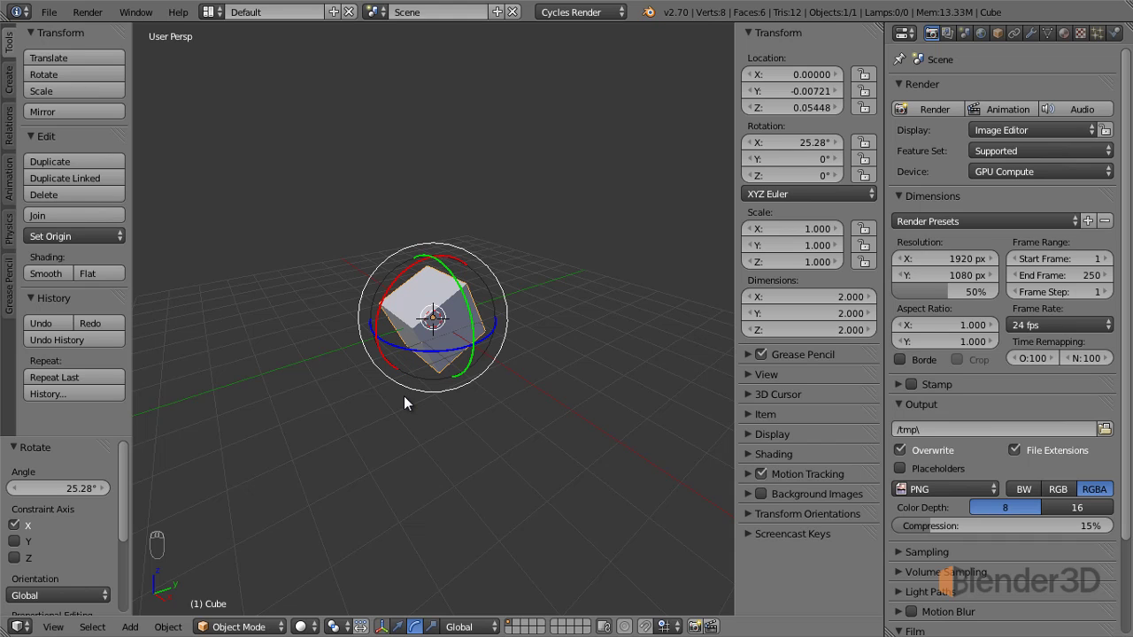
key("r")
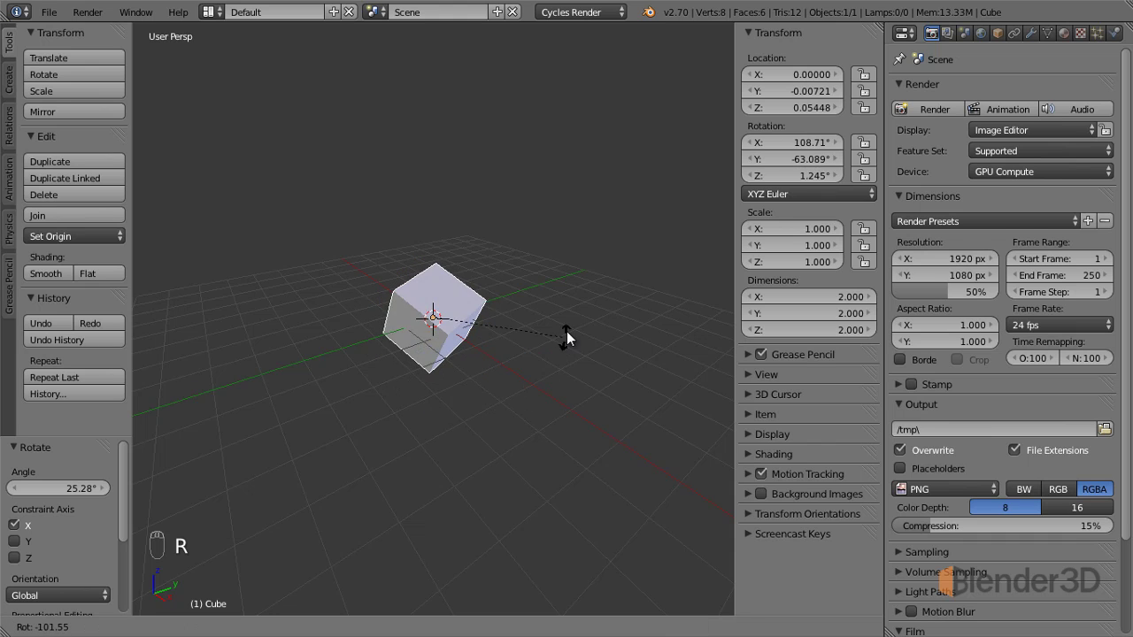
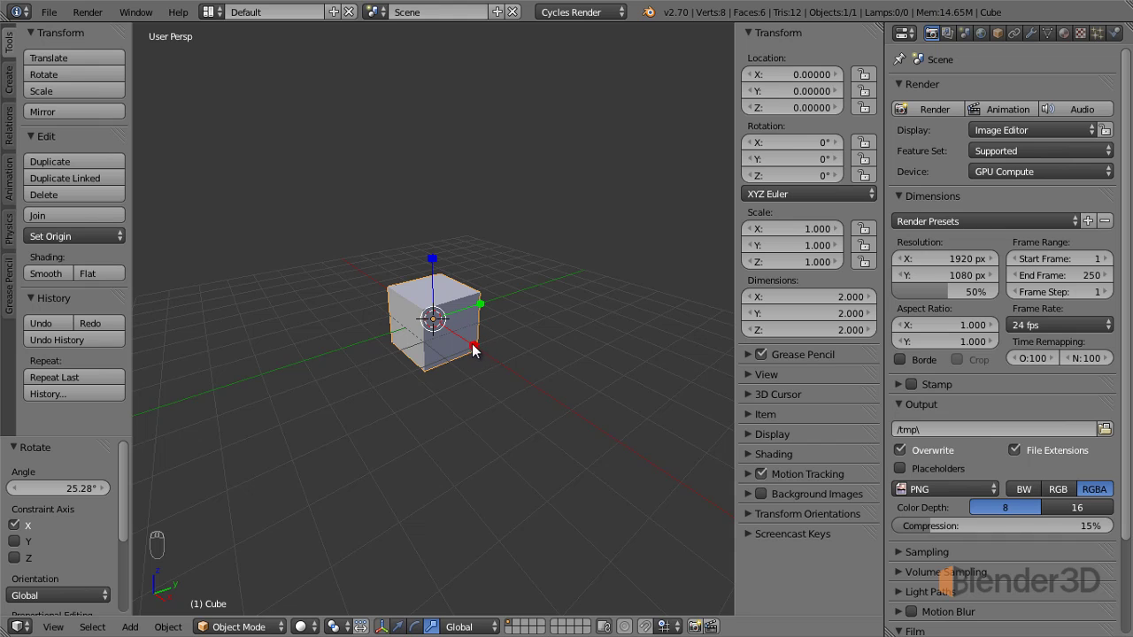
Try stretching the cube along X, adjust the X scale value, then restore its original size
left_click_drag(474, 348, 490, 358)
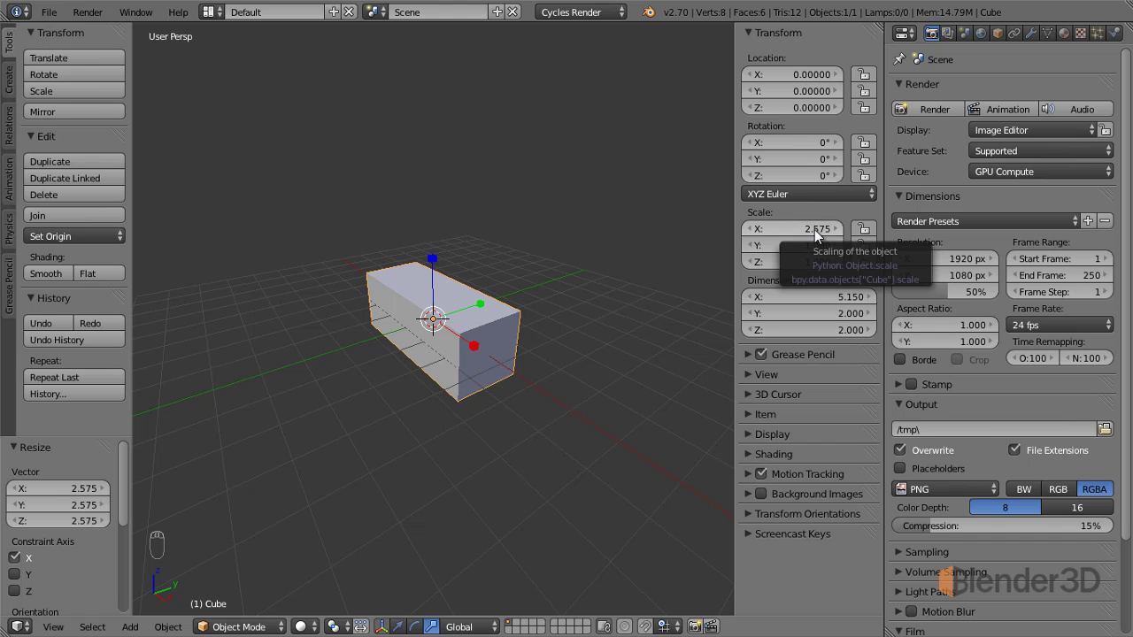
left_click_drag(447, 378, 807, 233)
left_click_drag(806, 233, 806, 232)
left_click_drag(529, 342, 501, 348)
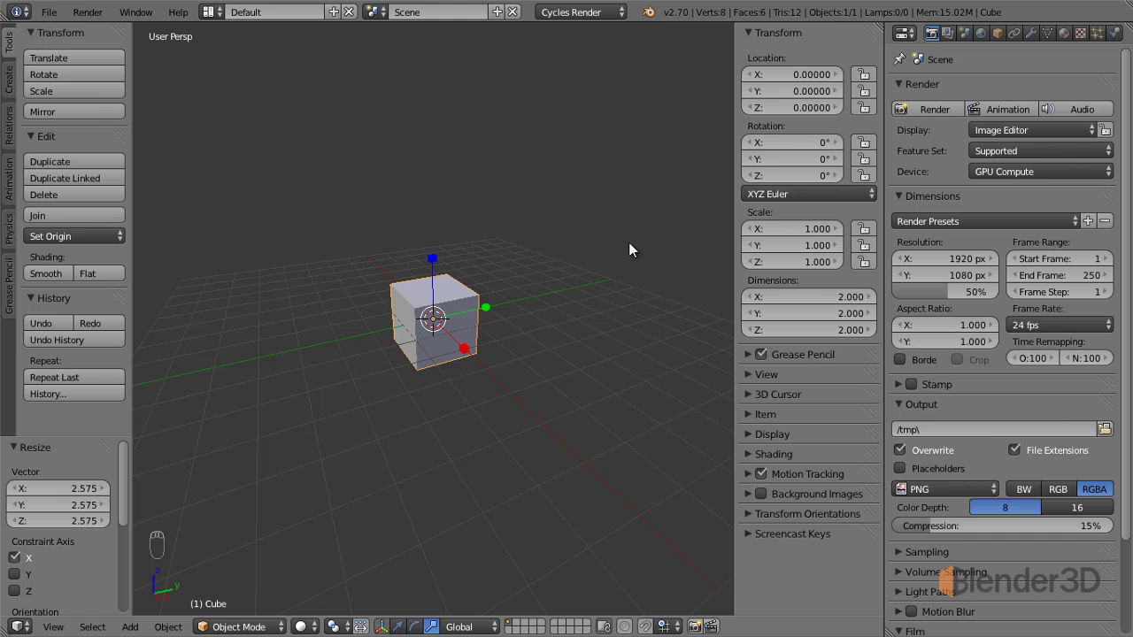
Stretch the cube along Y to scale 2.812, about 5.62 units long
key("s")
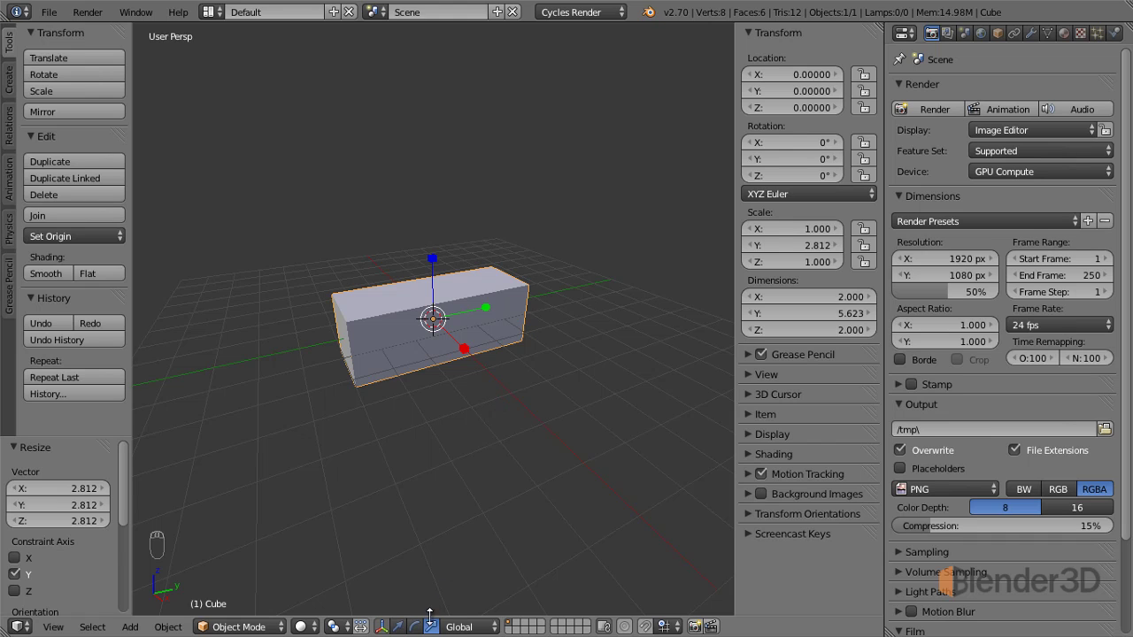
left_click_drag(407, 631, 424, 534)
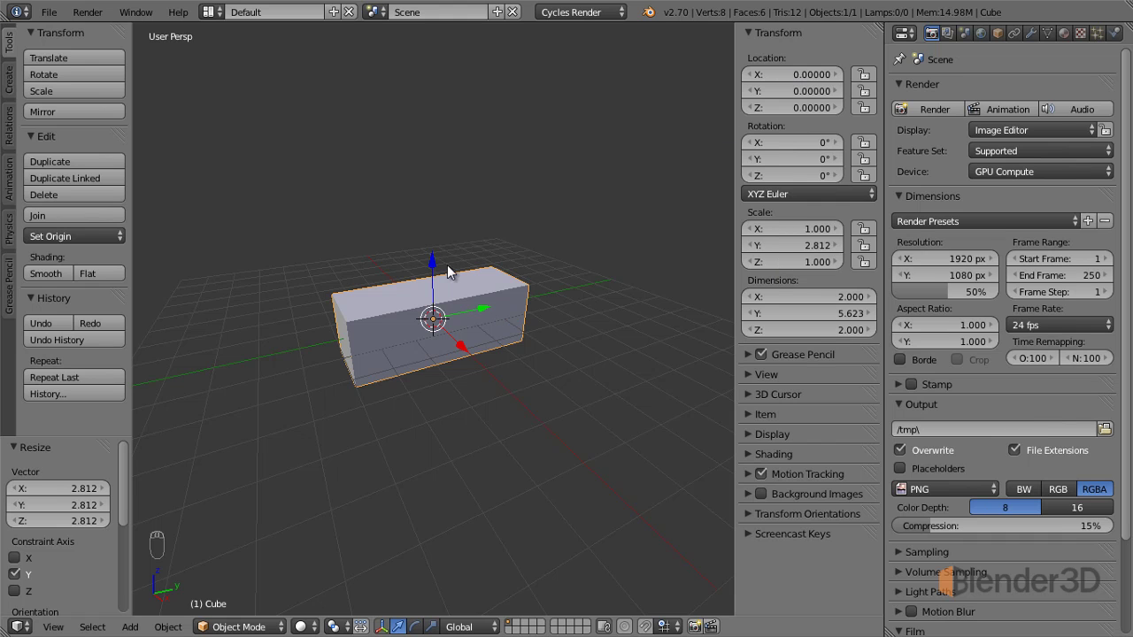
Lift the box to about Z 1.48 and tilt it roughly 21°, -12°, 10° around the three axes
left_click_drag(431, 275, 498, 280)
key("r")
left_click_drag(477, 276, 800, 81)
left_click_drag(801, 91, 797, 109)
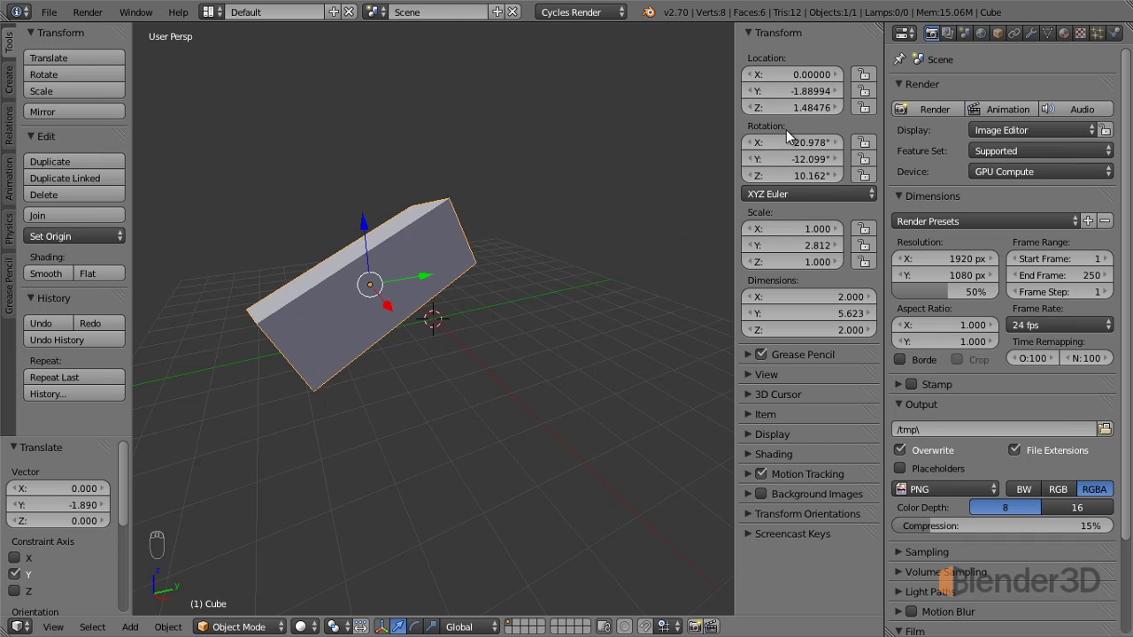
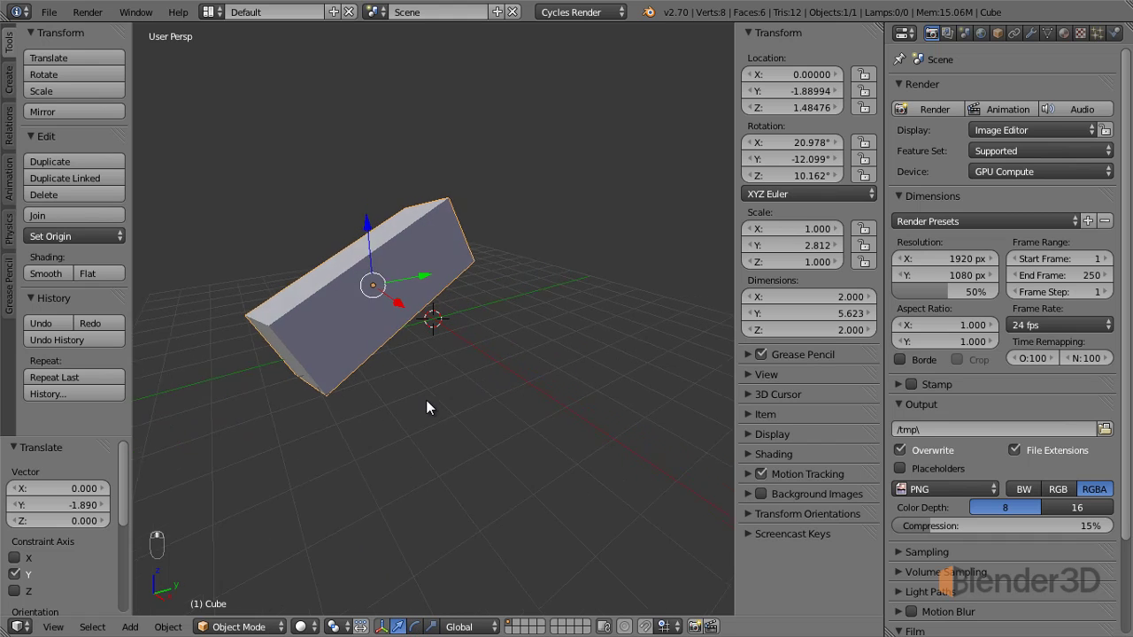
Try a free move and cancel it, then begin scaling the box uniformly
middle_click(431, 380)
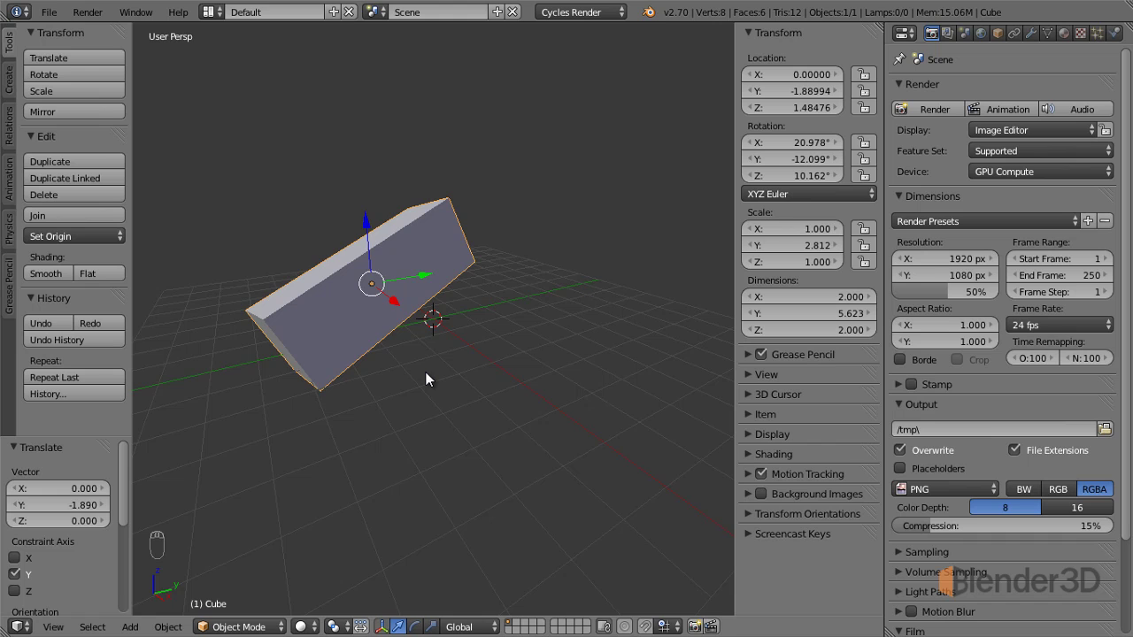
key("g")
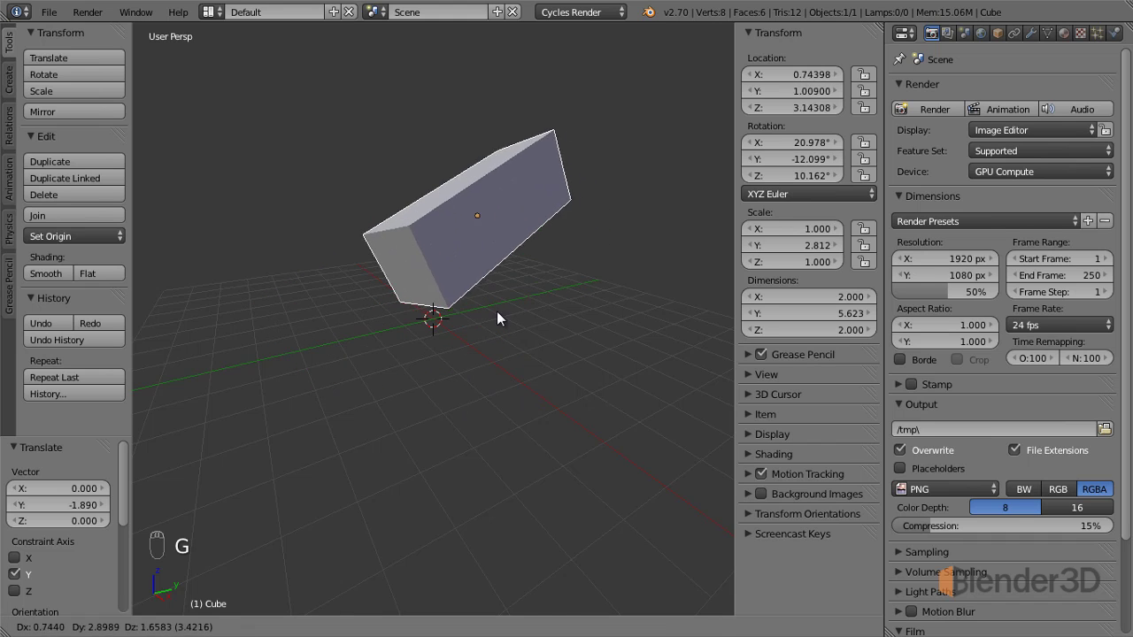
key("r")
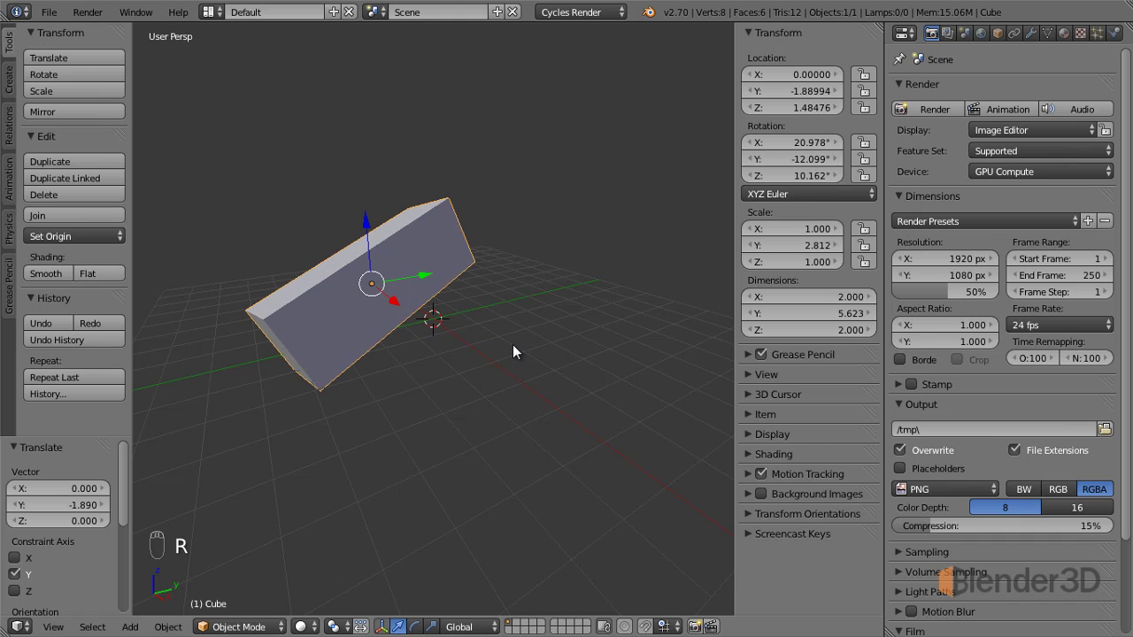
key("s")
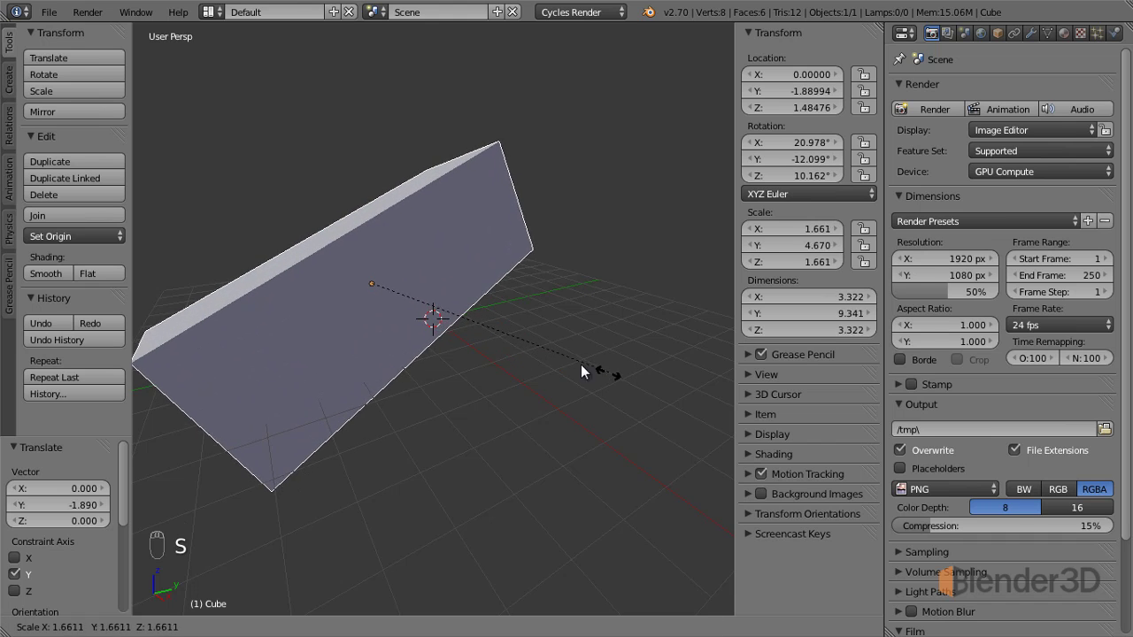